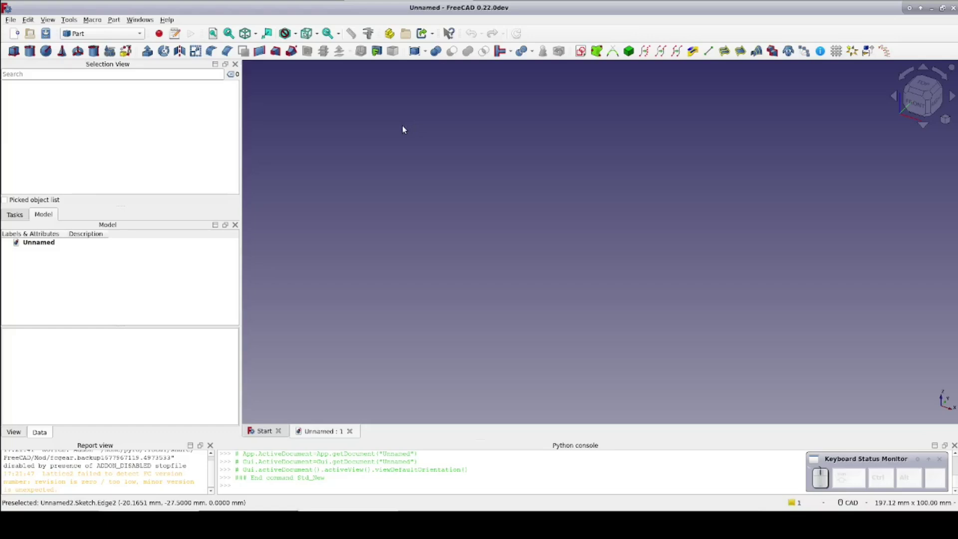
# Create a new sketch on the XY plane.
pyautogui.click(583, 56)
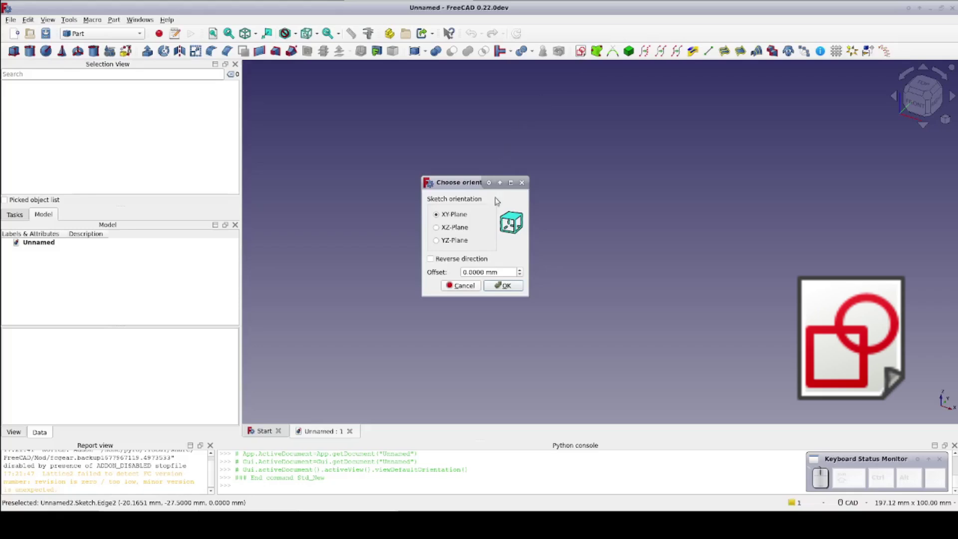
pyautogui.click(504, 293)
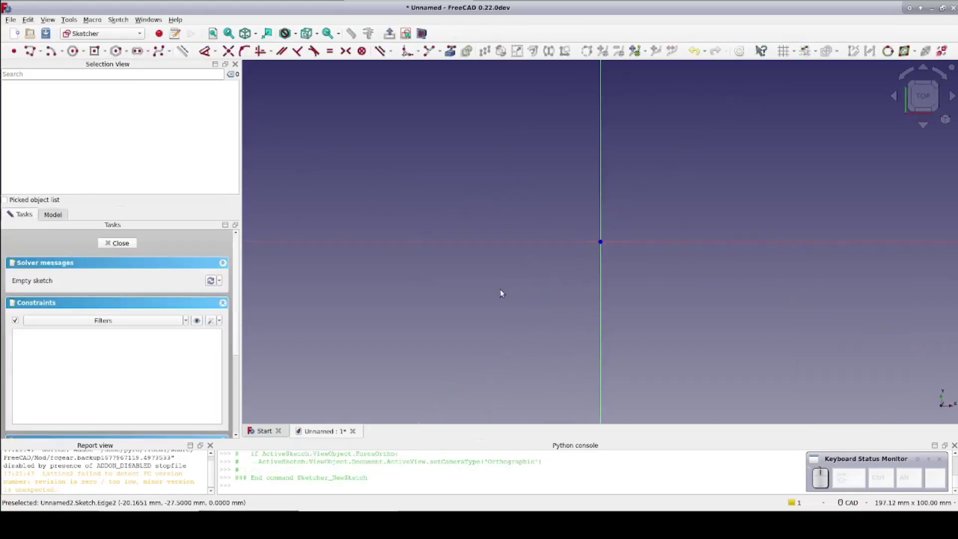
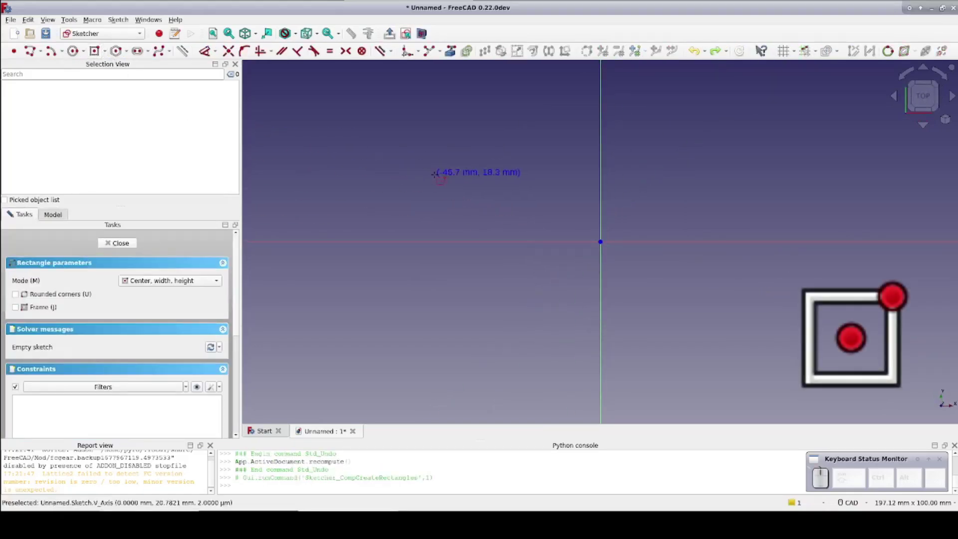
# Draw a rectangle, then a circle centred on its left edge.
pyautogui.click(506, 176)
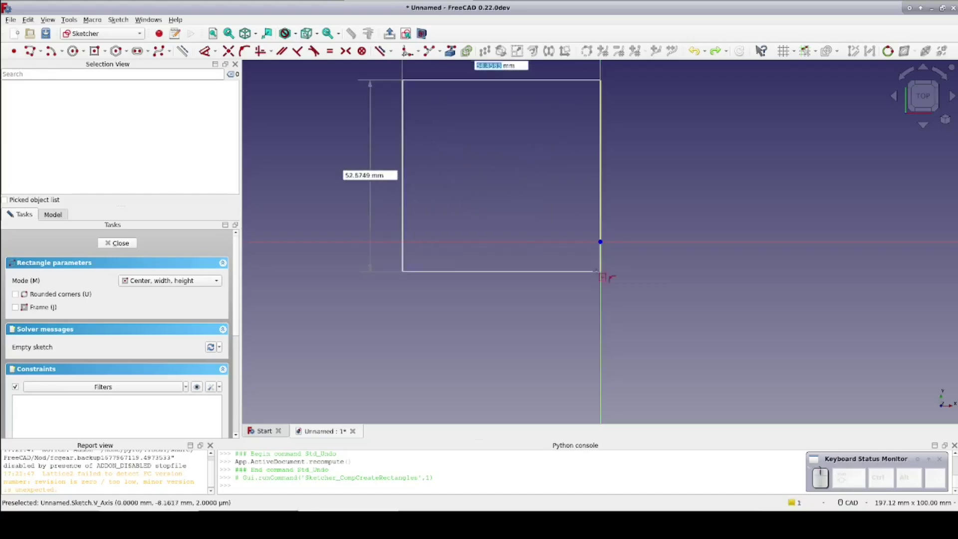
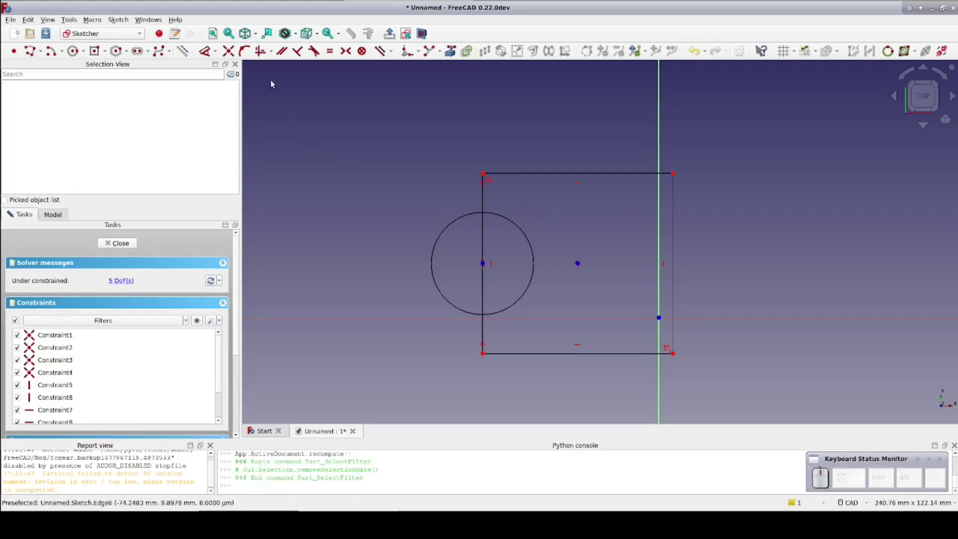
# Constrain the circle's radius to 17.1829 mm.
pyautogui.click(209, 51)
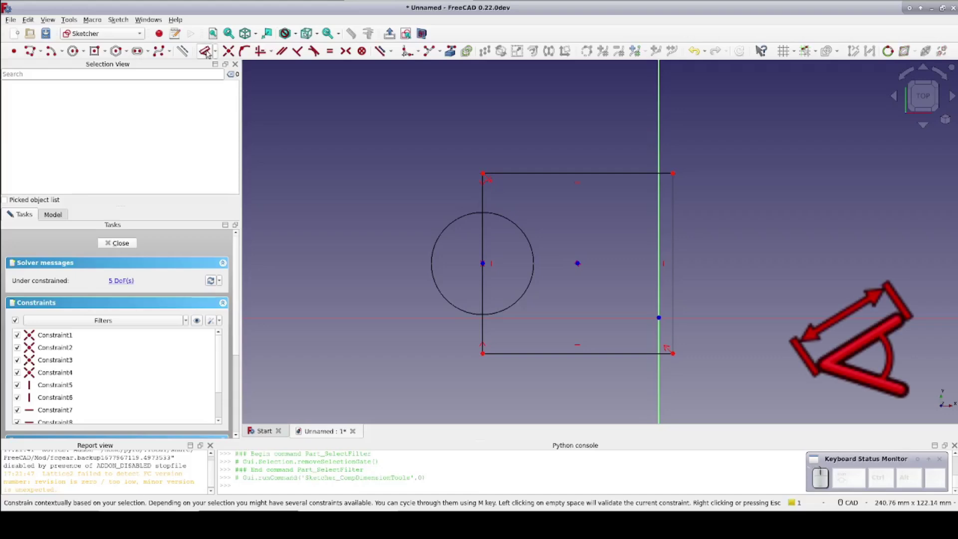
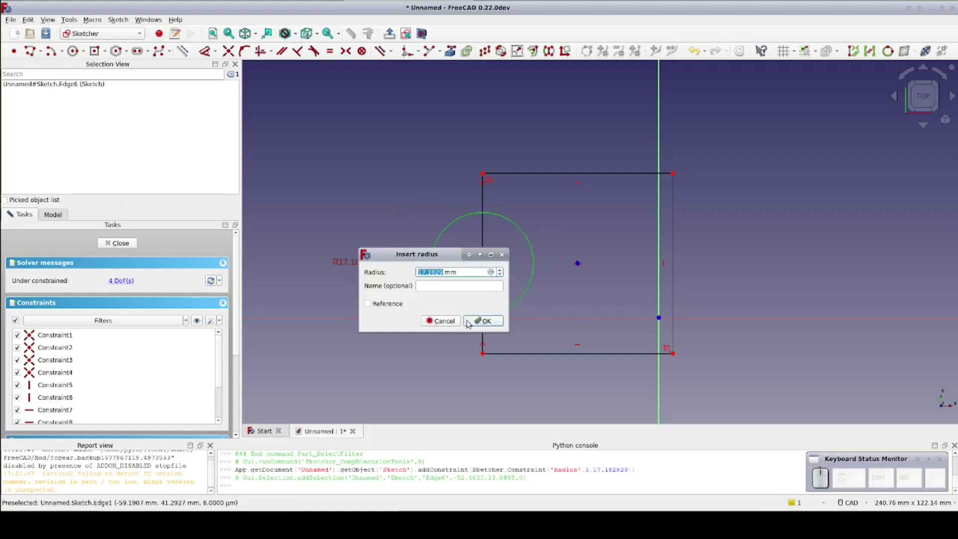
pyautogui.click(470, 321)
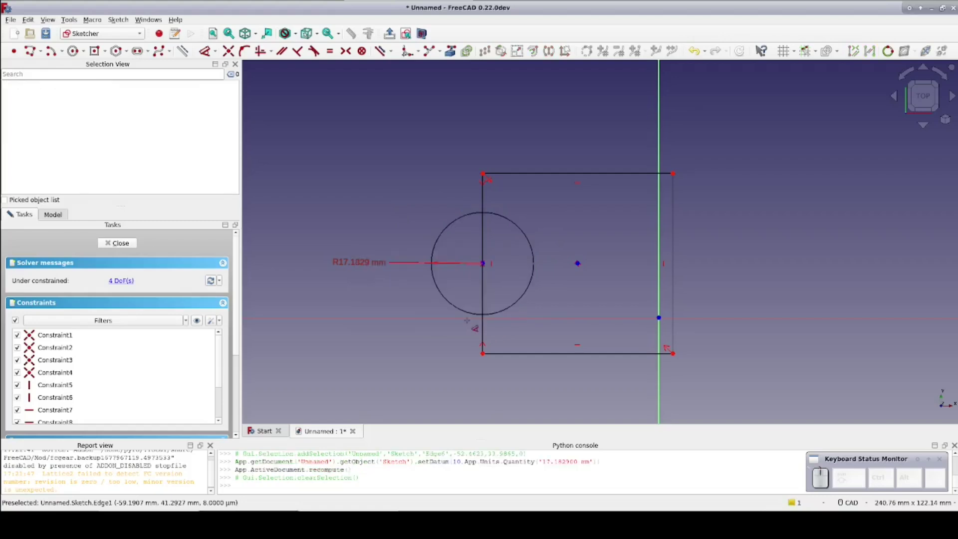
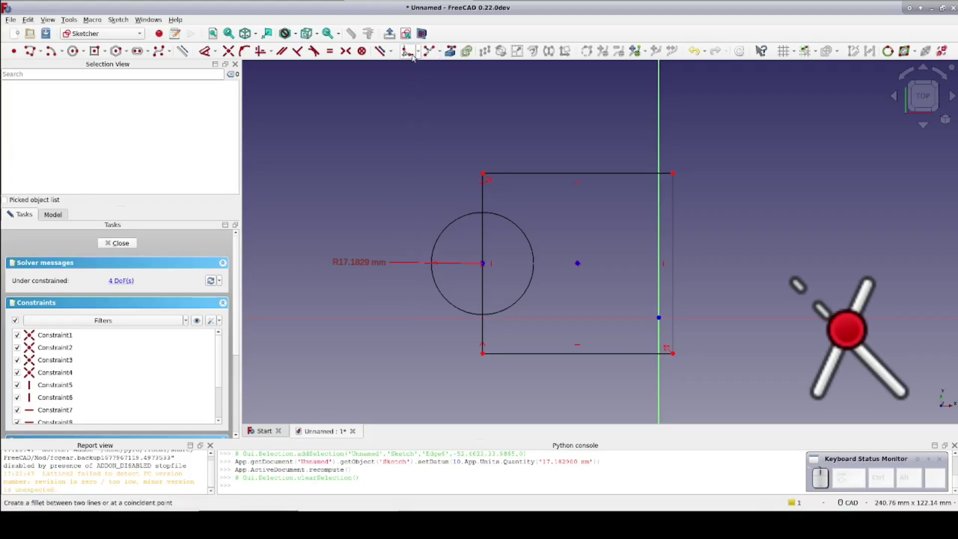
# Trim away the circle's half inside the rectangle, leaving a 17.1829 mm semicircular arc.
pyautogui.click(450, 48)
pyautogui.click(441, 65)
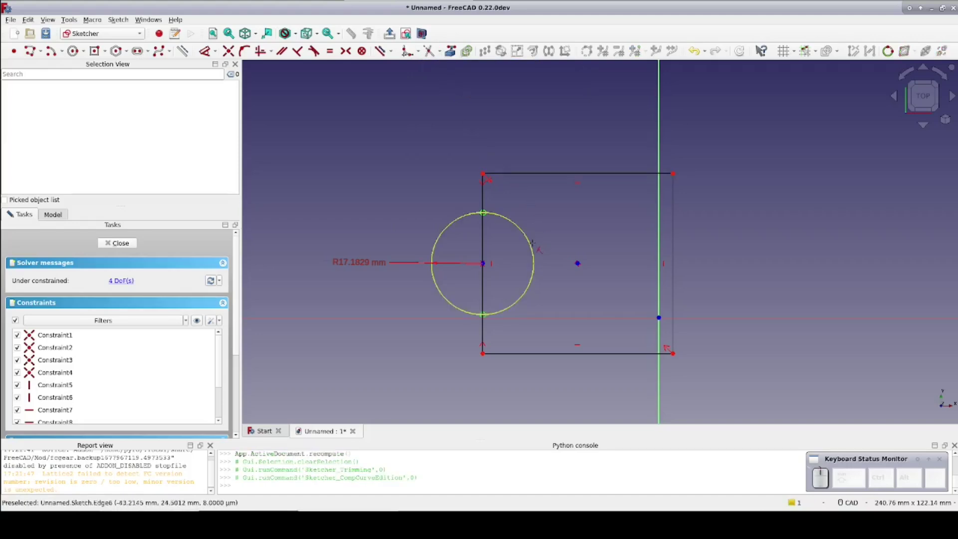
pyautogui.click(449, 47)
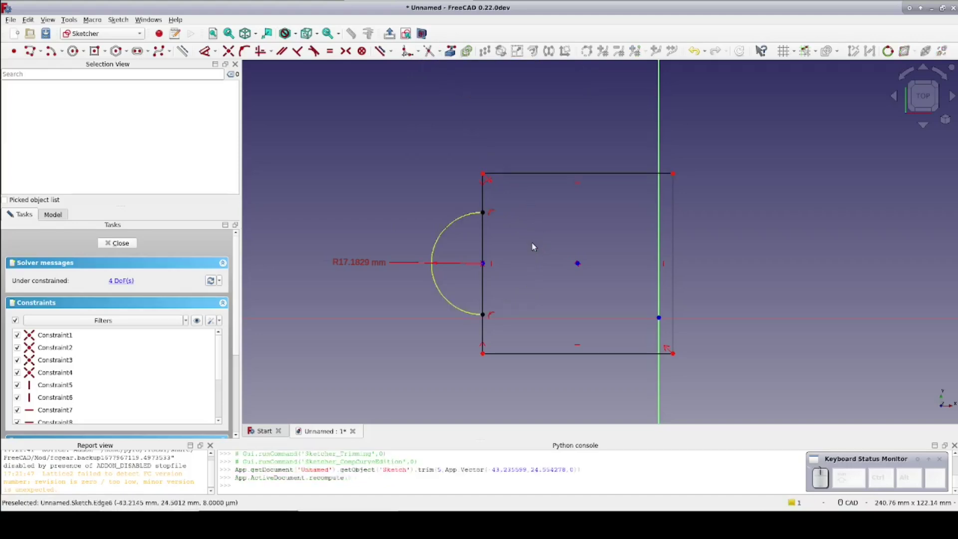
pyautogui.click(449, 48)
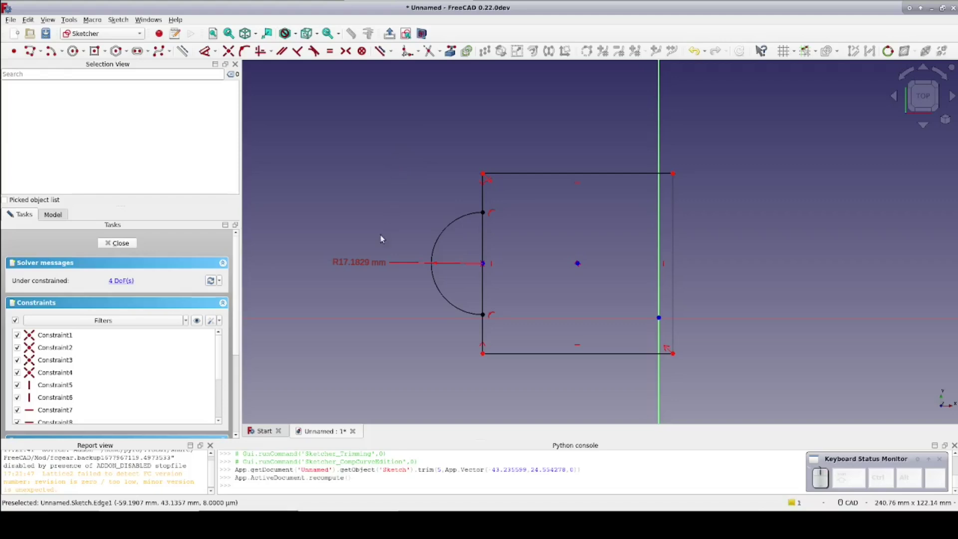
pyautogui.click(449, 48)
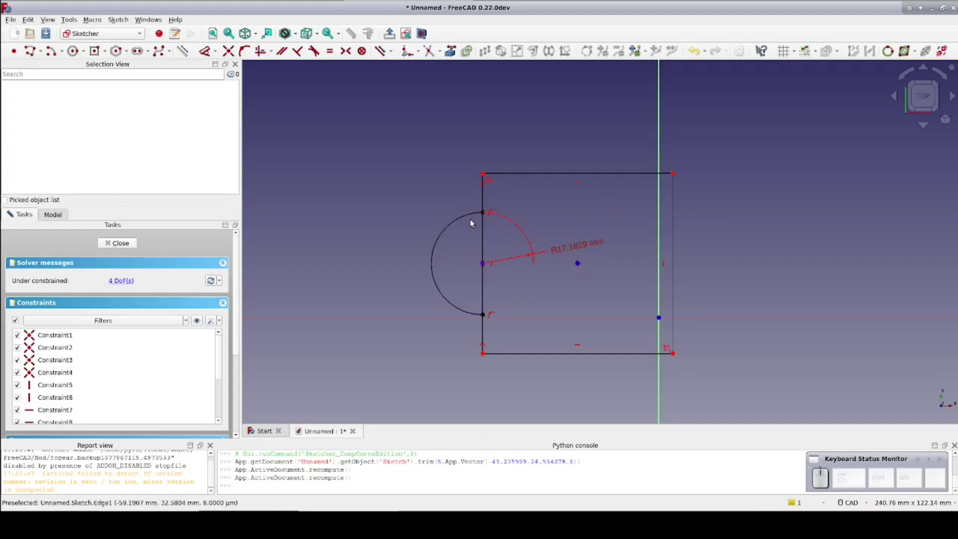
# Constrain the rectangle's width to 63.923 mm between its corners.
pyautogui.click(450, 48)
pyautogui.click(449, 48)
pyautogui.click(450, 48)
pyautogui.click(449, 48)
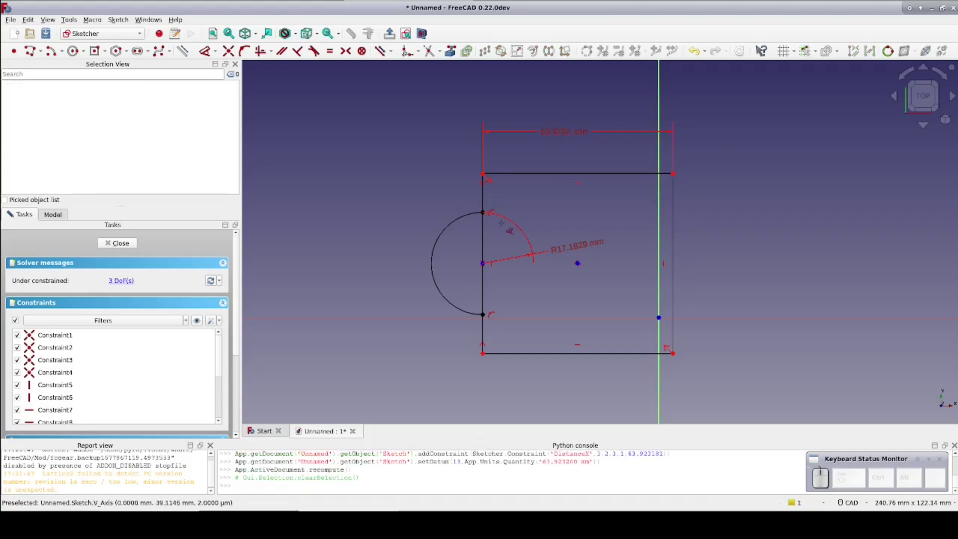
# Constrain the rectangle's height to 60.631 mm and dimension its top edge.
pyautogui.click(449, 48)
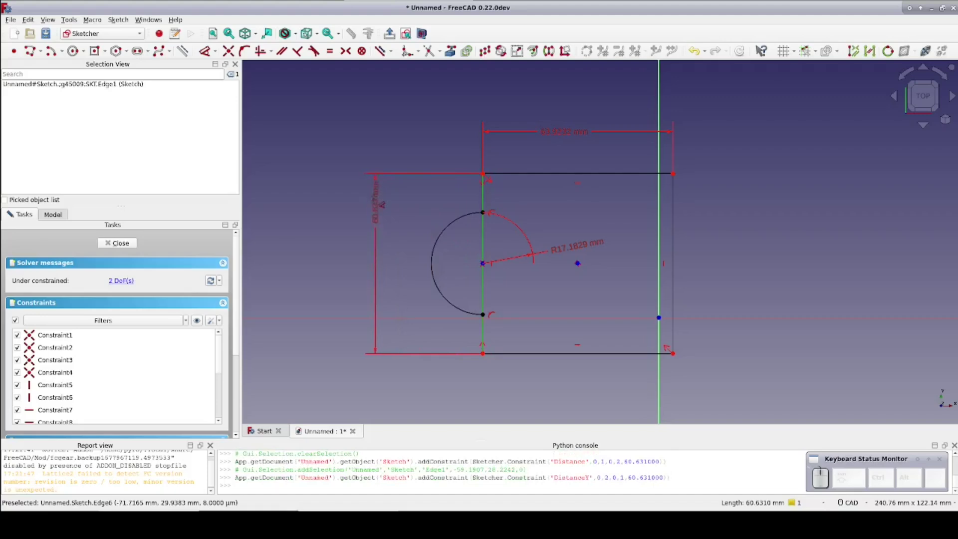
pyautogui.click(450, 48)
pyautogui.click(449, 48)
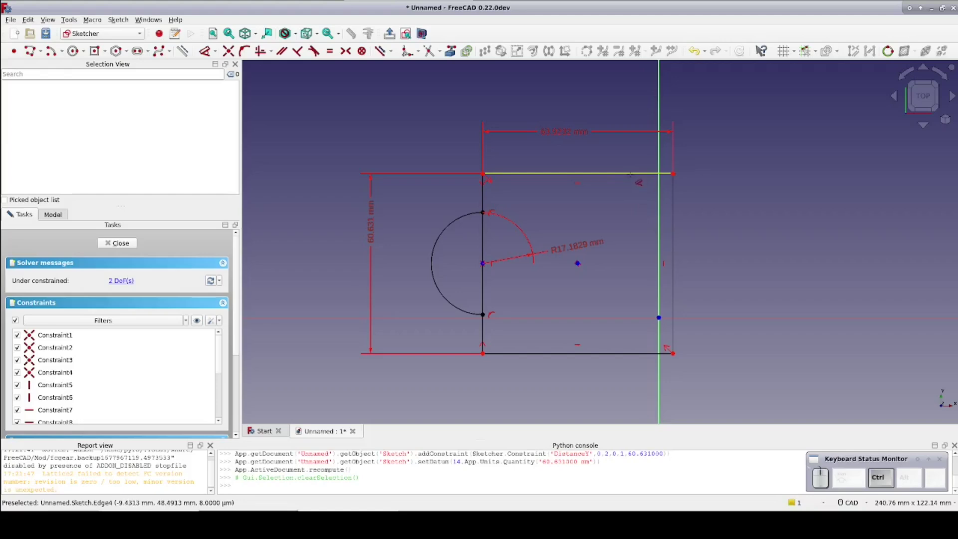
pyautogui.click(449, 48)
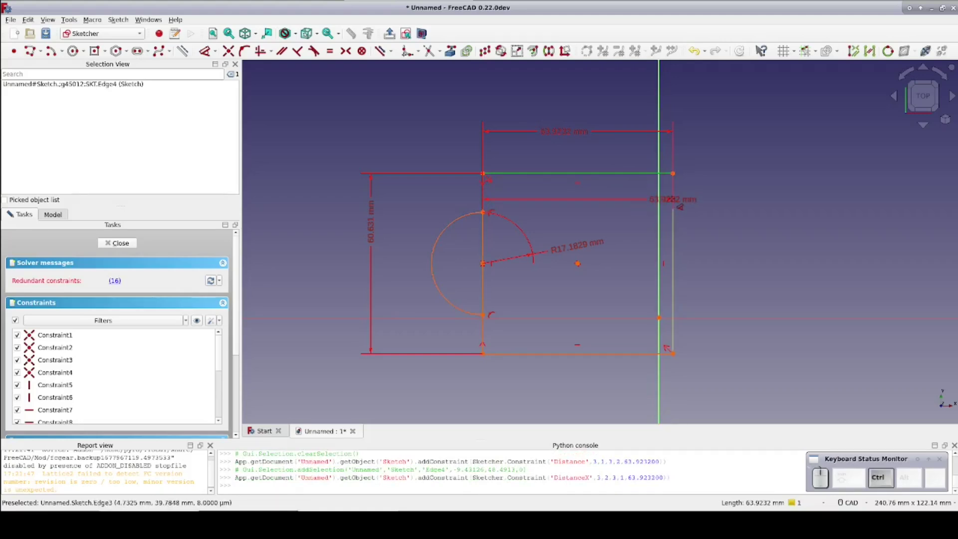
# Add a 90° reference-only angle between the top and right edges.
pyautogui.click(449, 48)
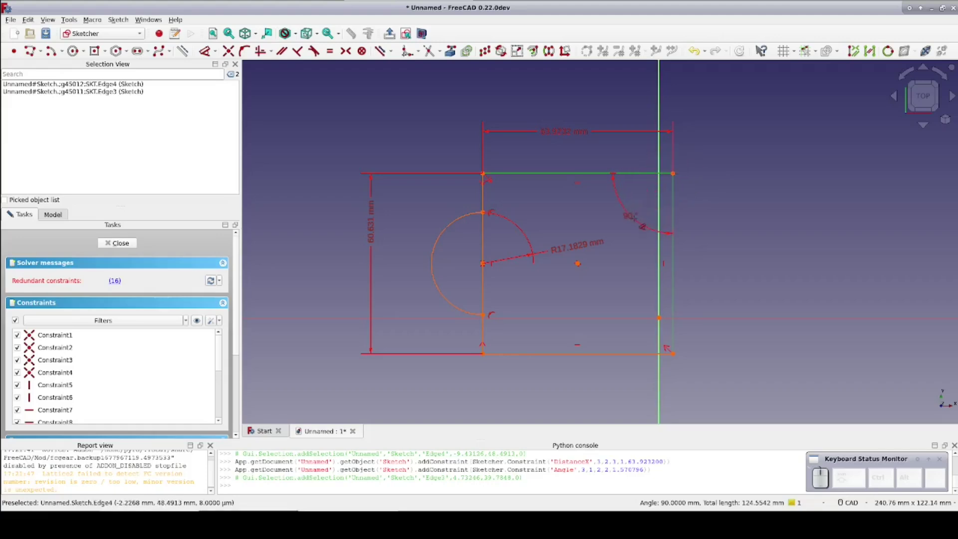
pyautogui.click(450, 48)
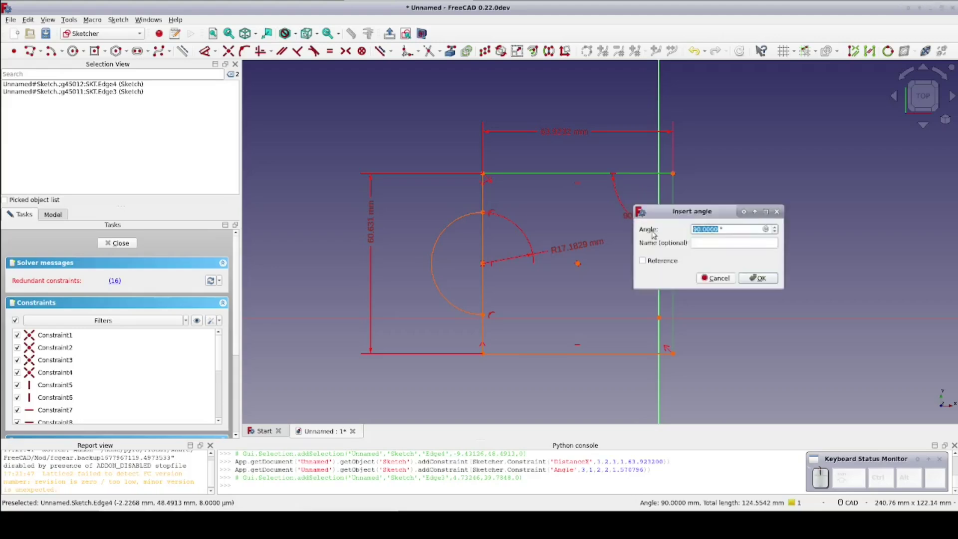
pyautogui.click(449, 48)
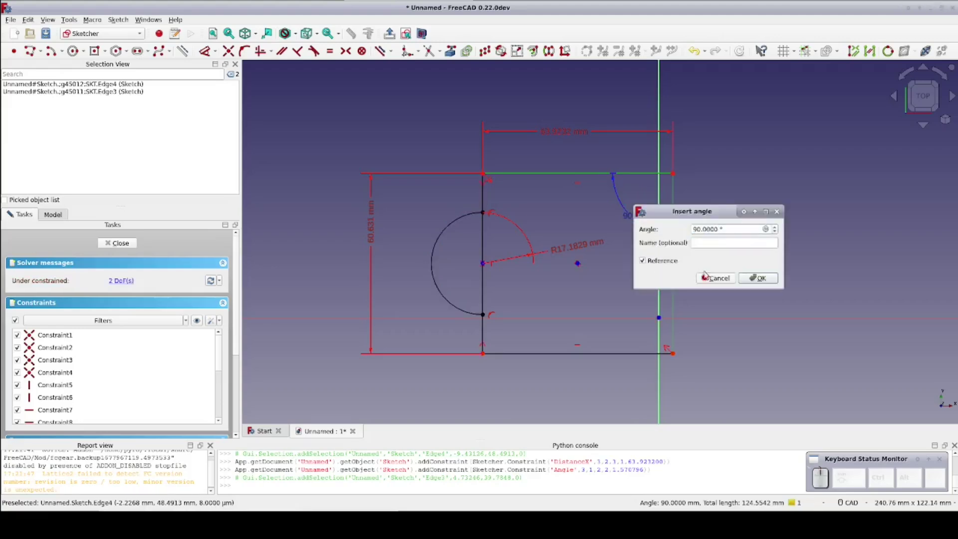
pyautogui.click(450, 48)
pyautogui.click(450, 48)
# Draw a two-segment polyline from the rectangle's centre past its right edge and down.
pyautogui.click(450, 48)
pyautogui.click(449, 47)
pyautogui.click(449, 48)
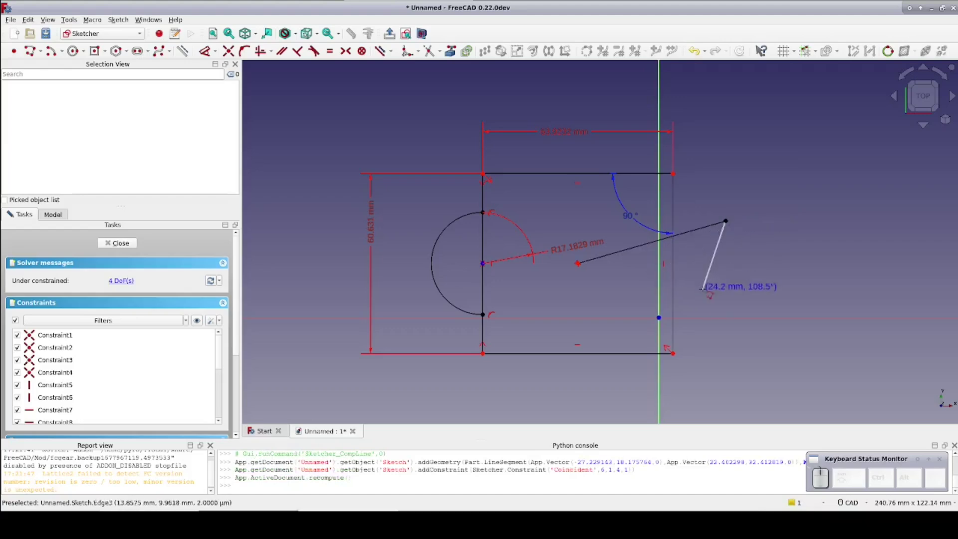
pyautogui.click(449, 48)
pyautogui.click(449, 47)
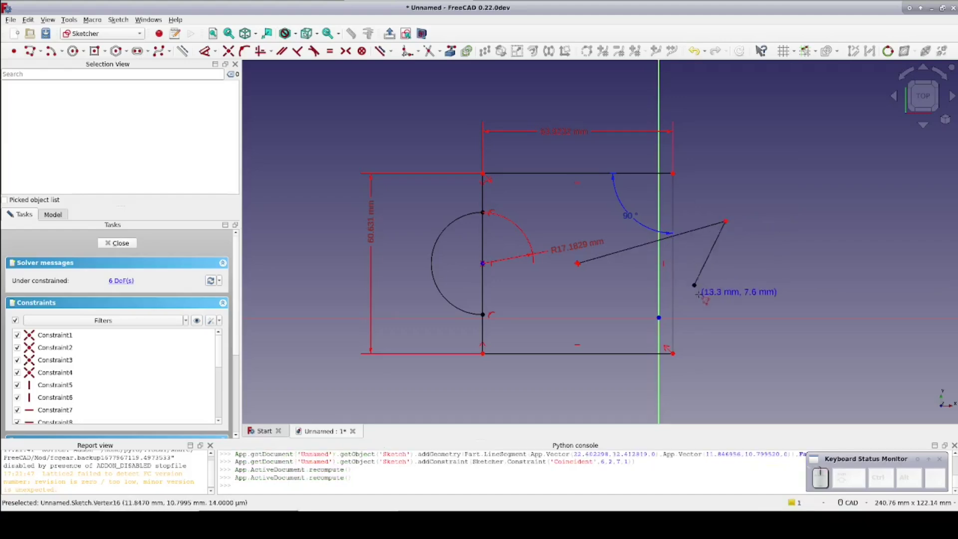
pyautogui.click(449, 48)
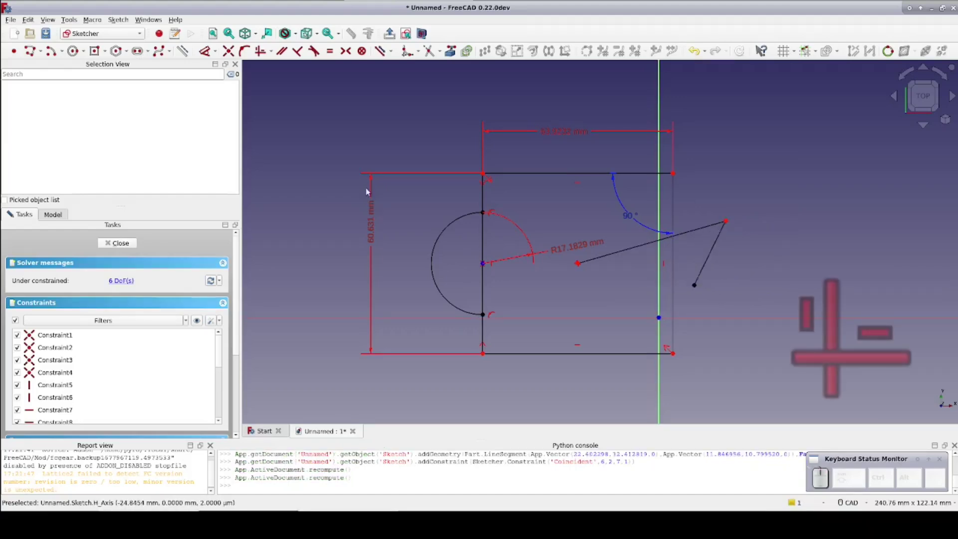
# Constrain the long polyline segment horizontal, undoing a stray horizontal on the short one.
pyautogui.click(450, 48)
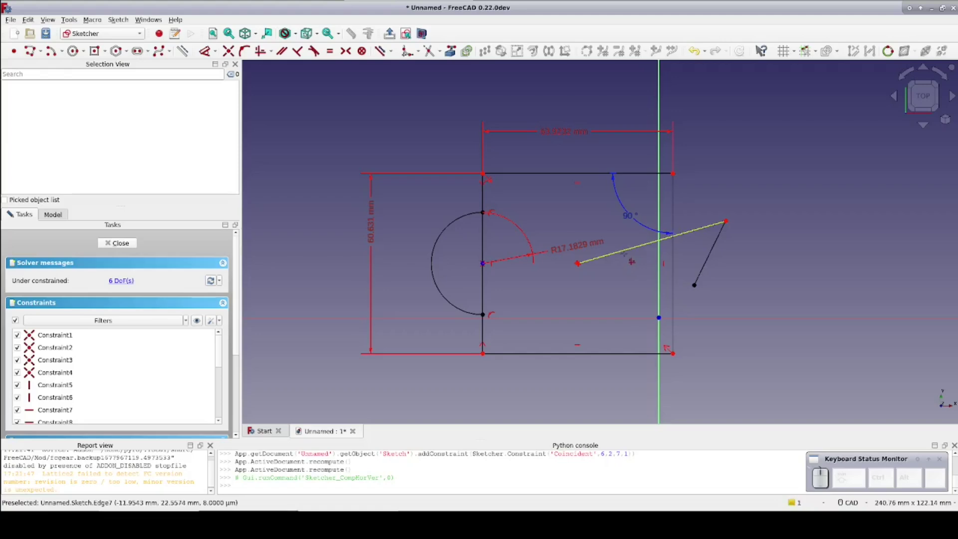
pyautogui.click(450, 48)
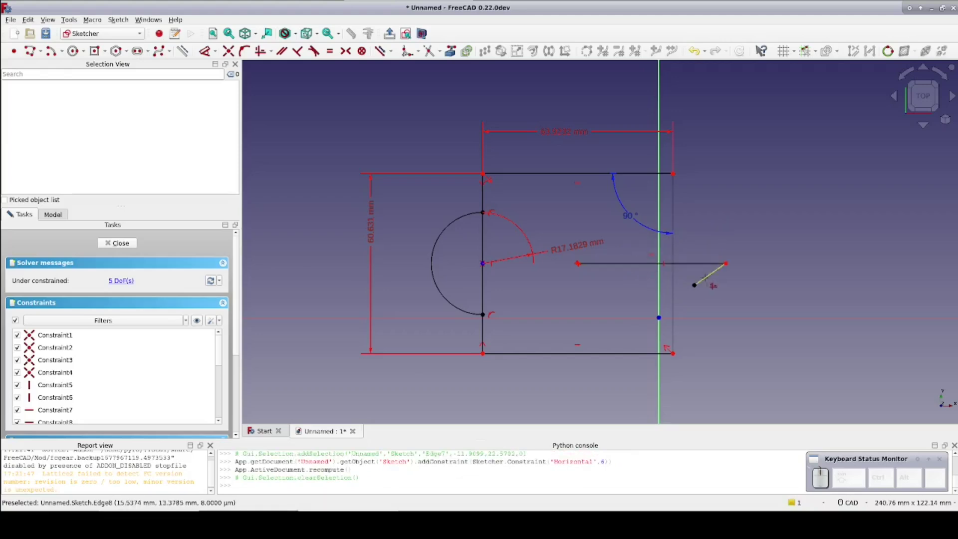
pyautogui.click(449, 48)
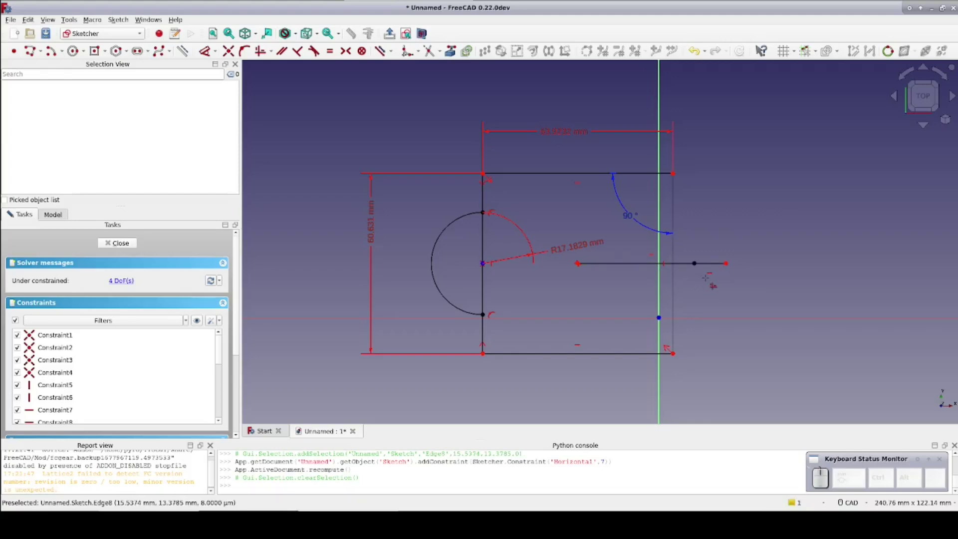
pyautogui.press('ctrl+z')
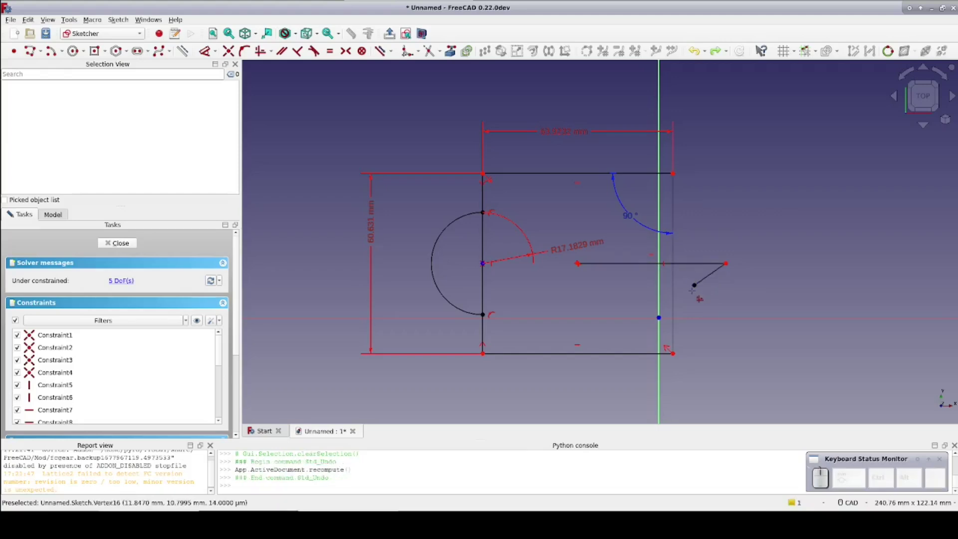
# Drop the short segment's endpoint below the corner and constrain it vertical.
pyautogui.click(449, 48)
pyautogui.click(449, 48)
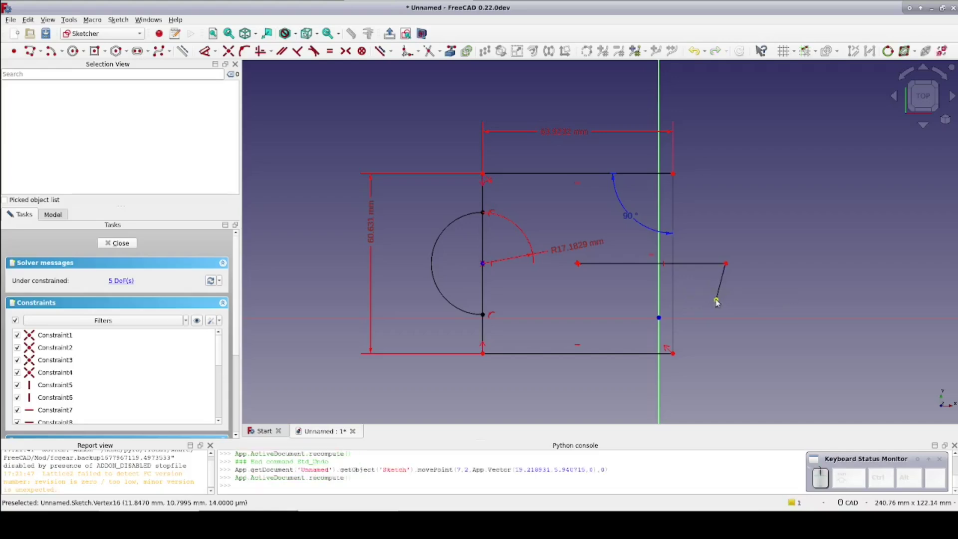
pyautogui.click(450, 48)
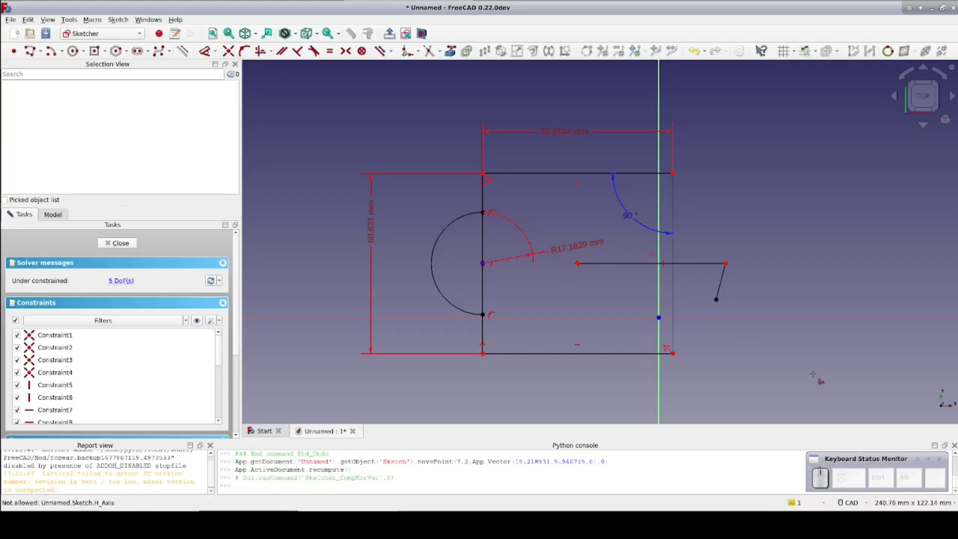
pyautogui.click(449, 48)
pyautogui.click(449, 48)
pyautogui.click(450, 48)
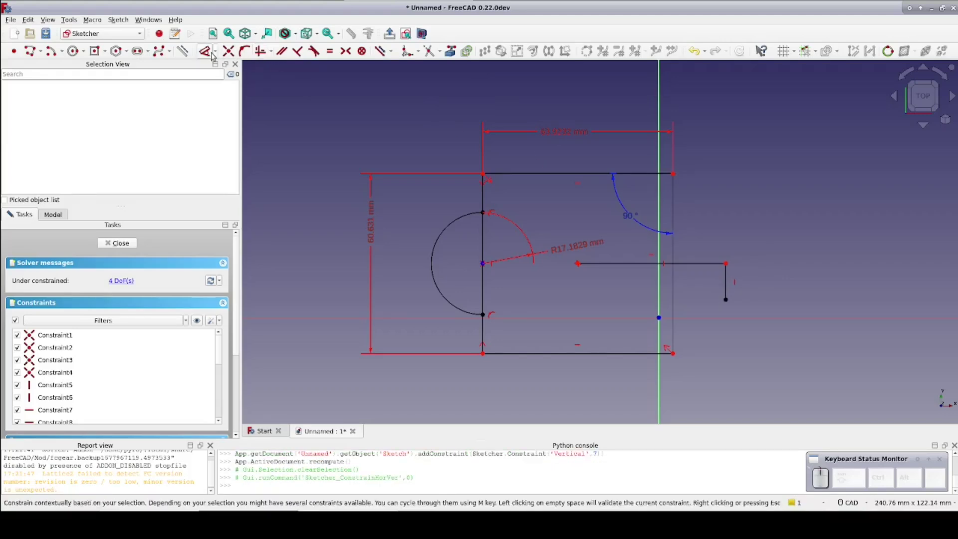
# Dimension 51.1173 mm from the line's left end to the vertical line's lower end.
pyautogui.click(449, 48)
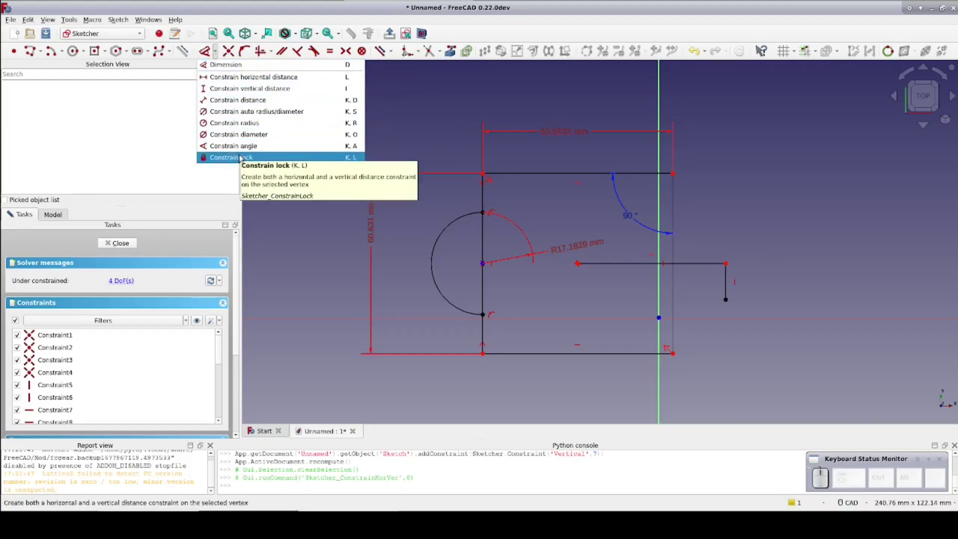
pyautogui.click(450, 48)
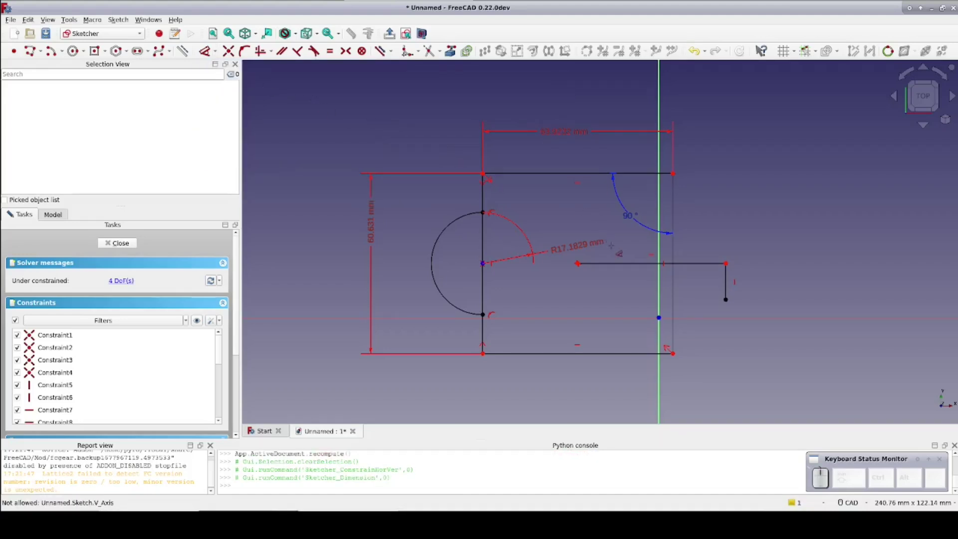
pyautogui.click(449, 48)
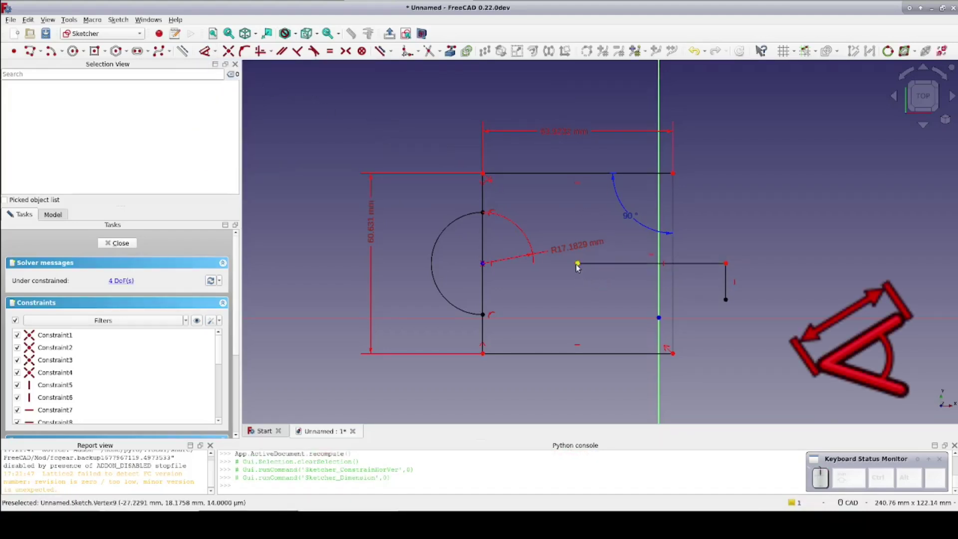
pyautogui.click(449, 48)
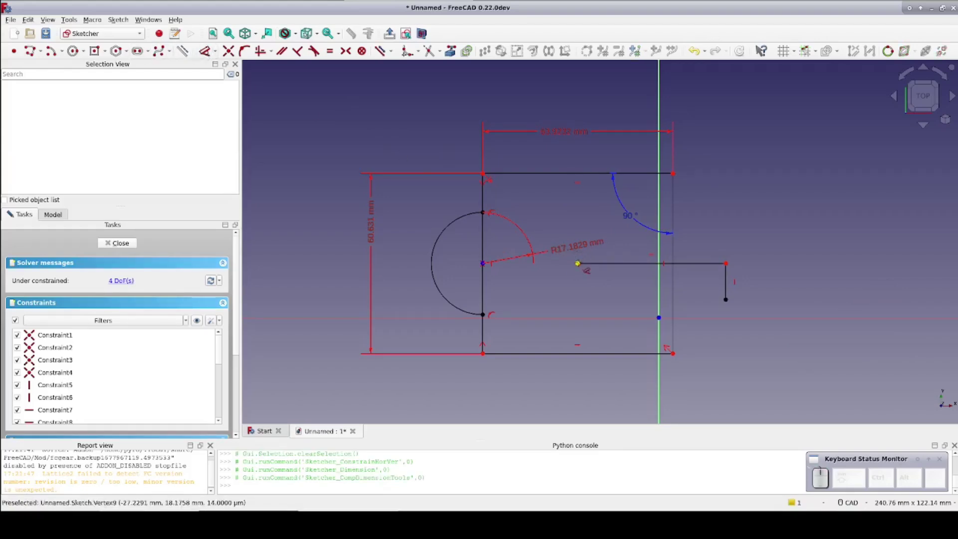
pyautogui.click(449, 48)
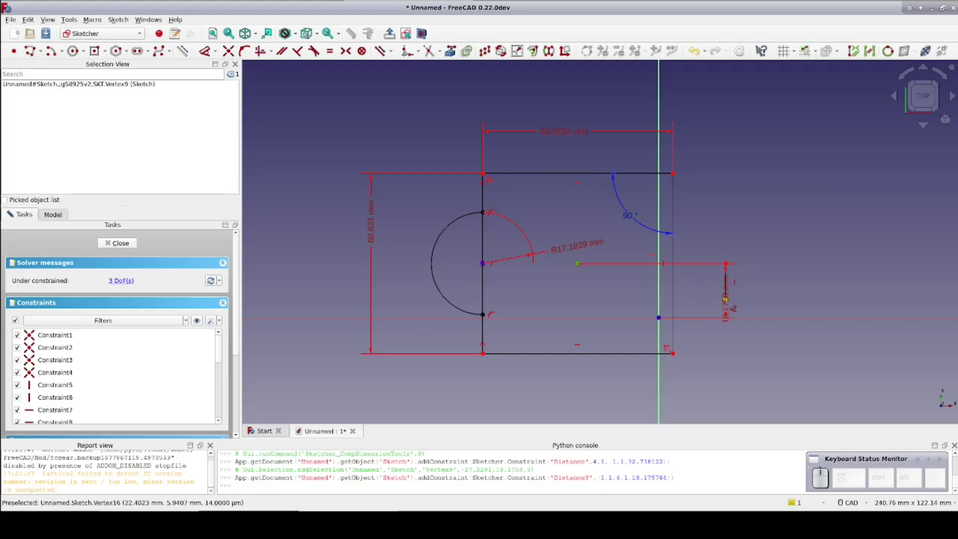
pyautogui.click(449, 48)
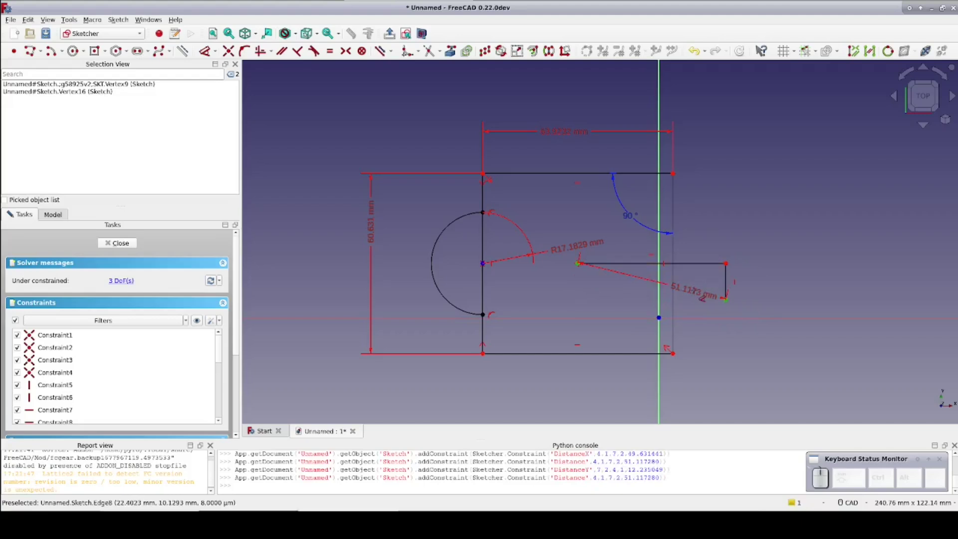
pyautogui.click(449, 48)
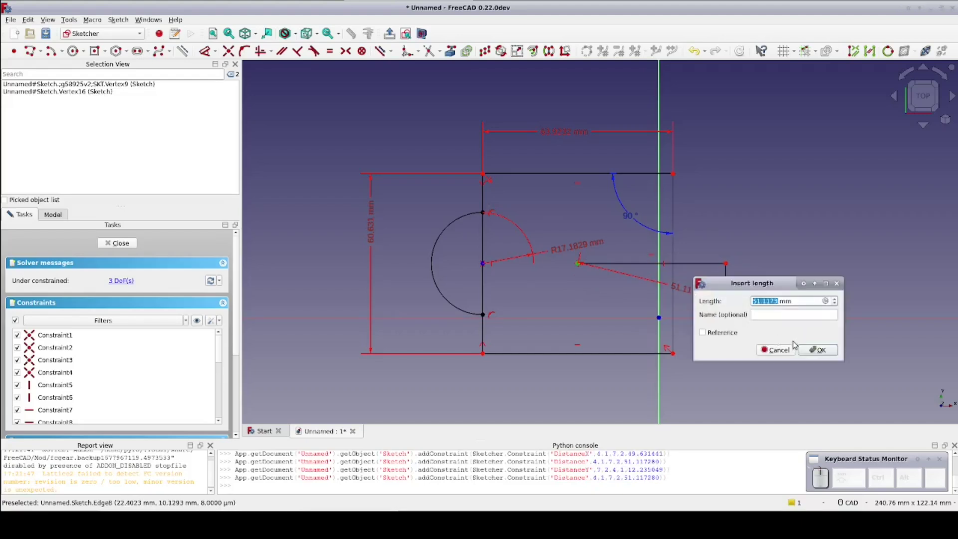
pyautogui.click(450, 48)
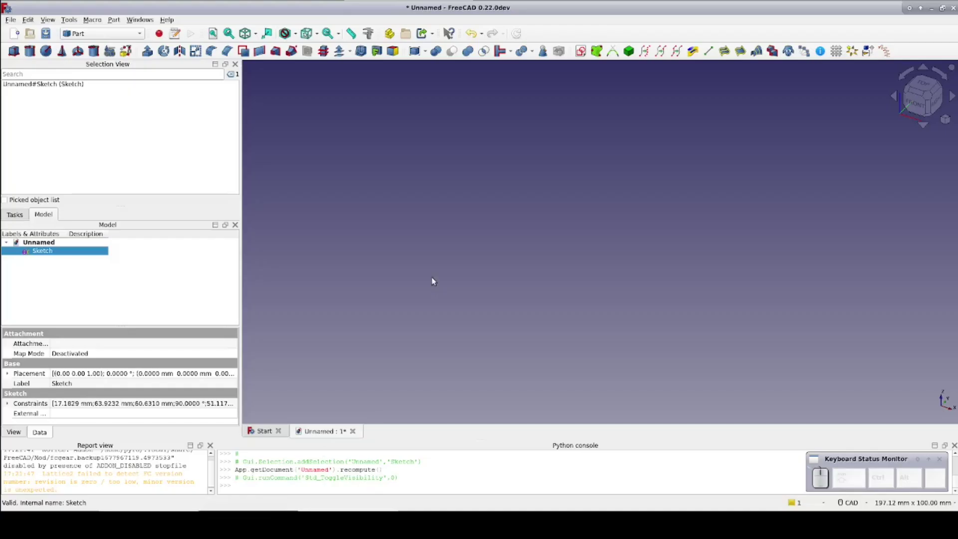
# Create a second sketch on the front (XZ) plane for the wedge profile.
pyautogui.click(436, 278)
pyautogui.click(584, 53)
pyautogui.click(462, 229)
pyautogui.click(503, 286)
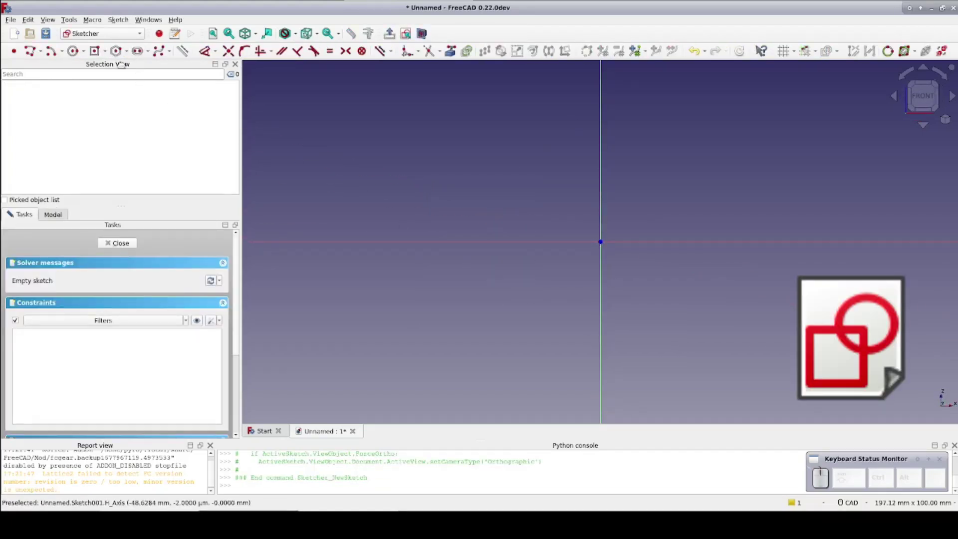
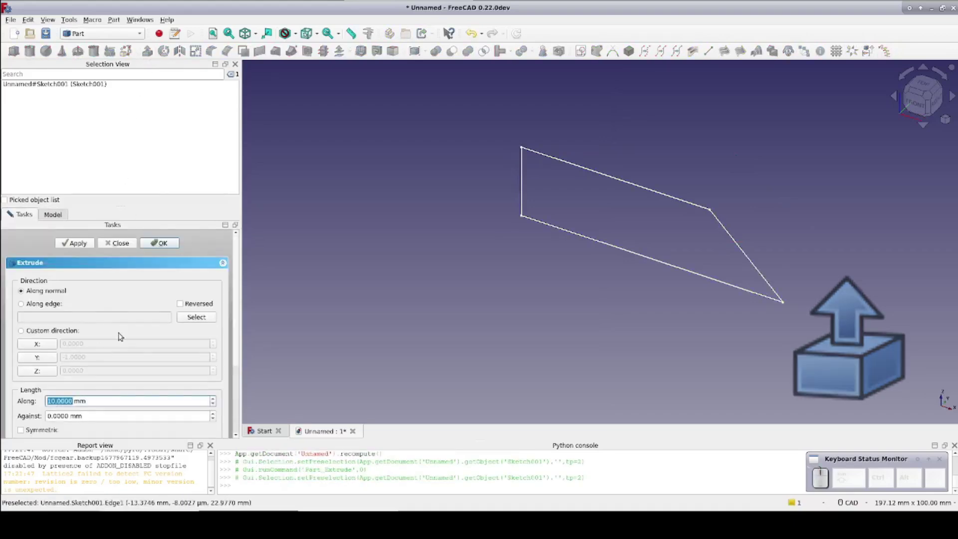
# Extrude the wedge profile along a length of 50 mm to form the solid.
pyautogui.press('KP_5')
pyautogui.press('KP_0')
pyautogui.press('KP_Enter')
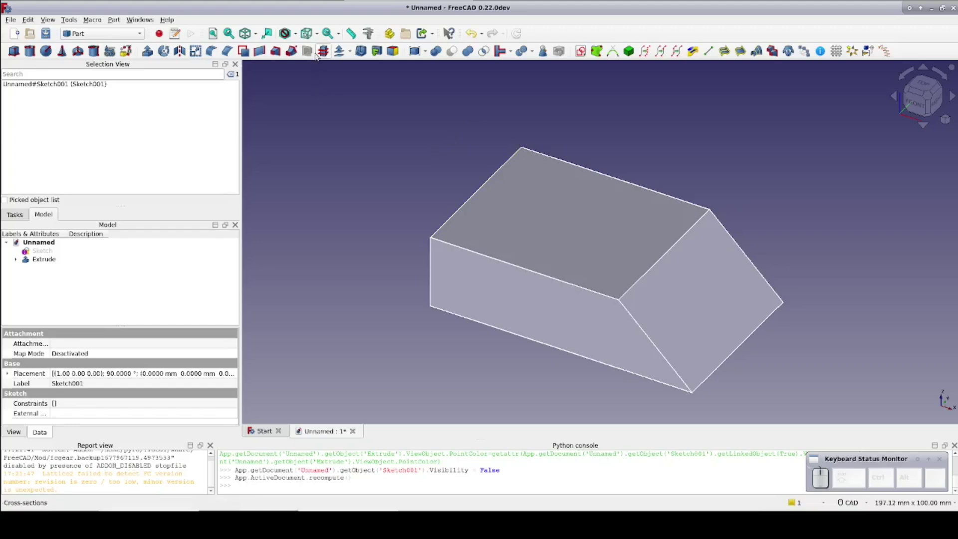
# Set the selection filter to Vertex selection so only corner points can be picked.
pyautogui.click(321, 34)
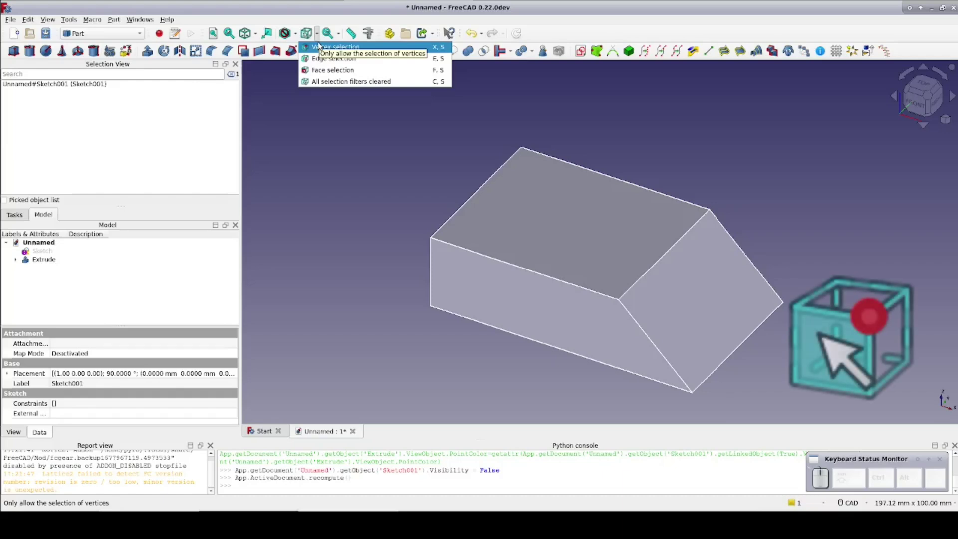
pyautogui.click(321, 43)
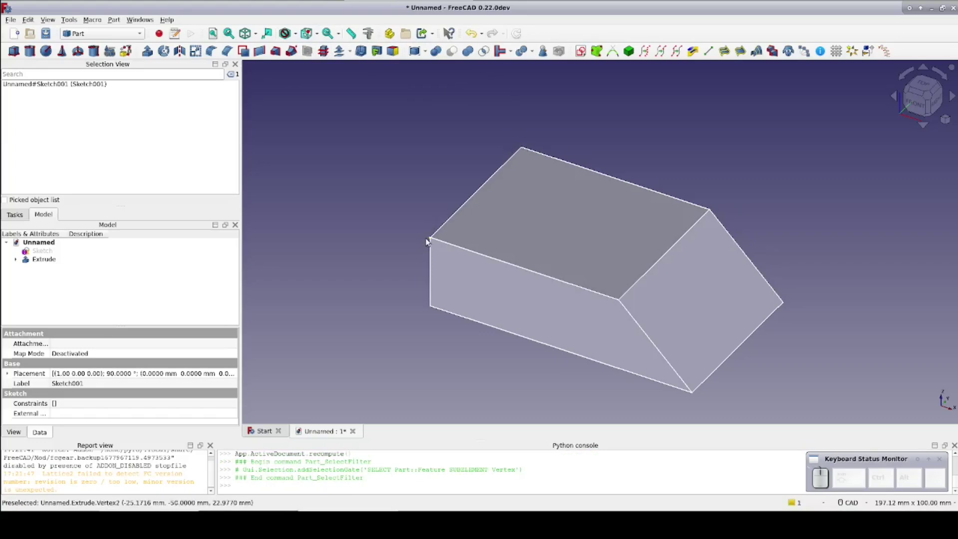
# Pick a wedge corner and set the Extrude's Point Size to 10 in its View properties.
pyautogui.click(432, 240)
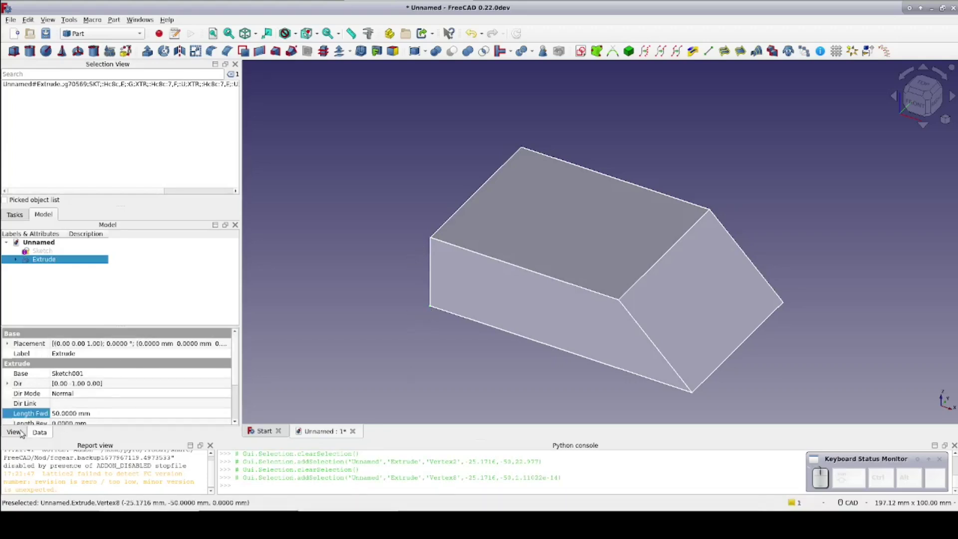
pyautogui.click(25, 430)
pyautogui.scroll(-3)
pyautogui.scroll(-3)
pyautogui.click(107, 406)
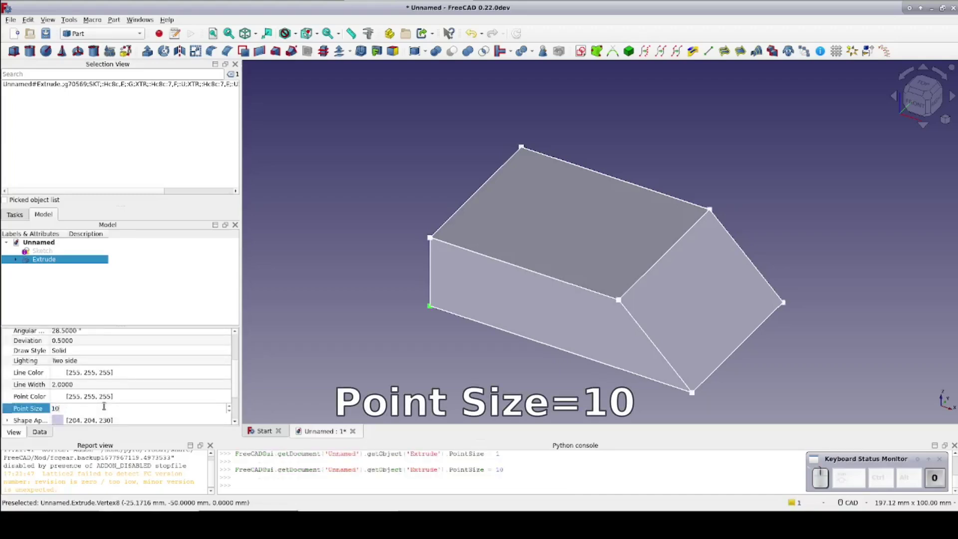
pyautogui.click(292, 369)
pyautogui.scroll(3)
pyautogui.click(431, 312)
# Pick corner vertices of the wedge, including the top right one, now shown as dots.
pyautogui.click(429, 318)
pyautogui.click(434, 311)
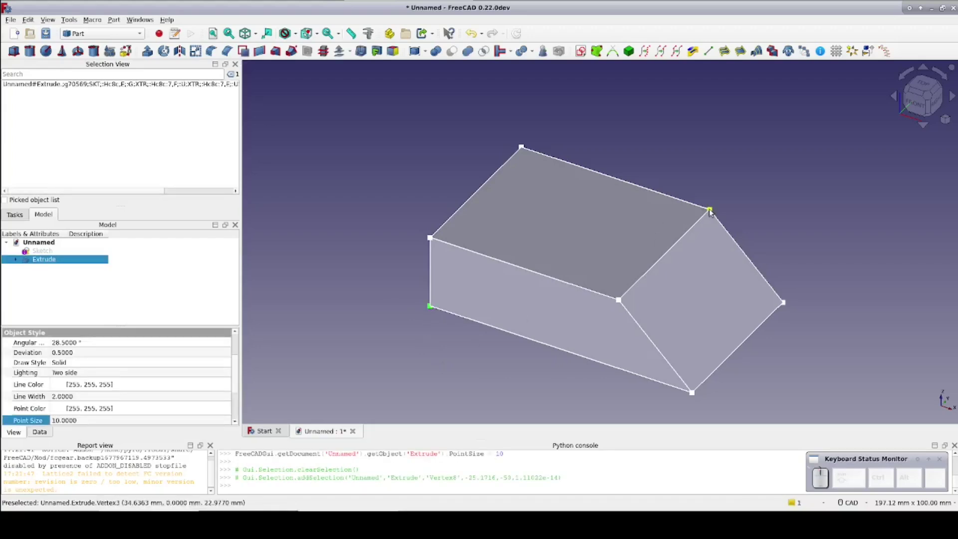
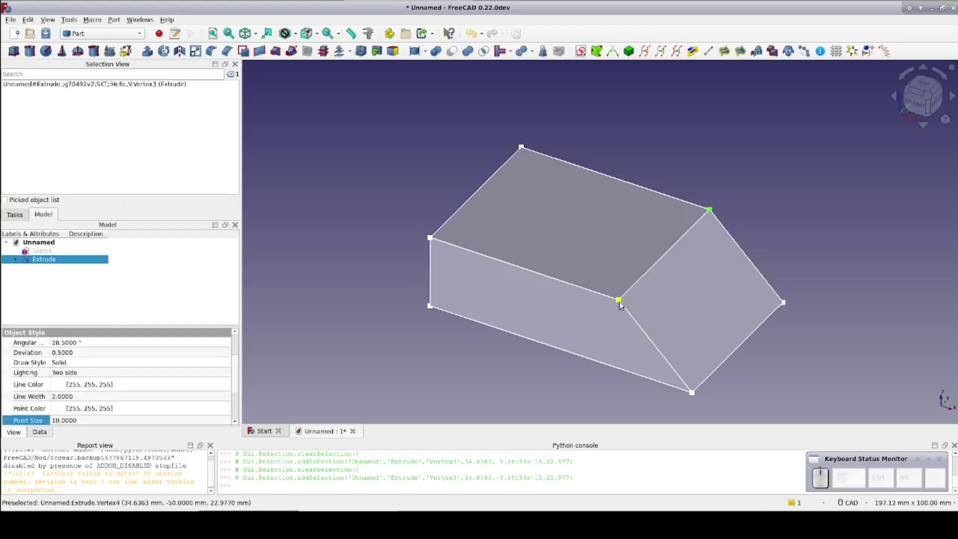
# Switch to Edge selection and pick the wedge's top-left and long top edges.
pyautogui.click(623, 304)
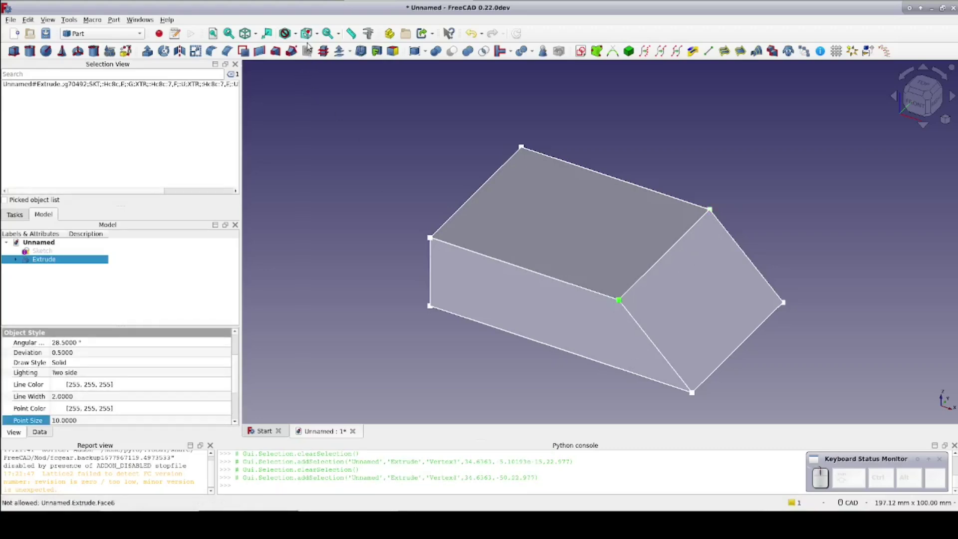
pyautogui.click(319, 34)
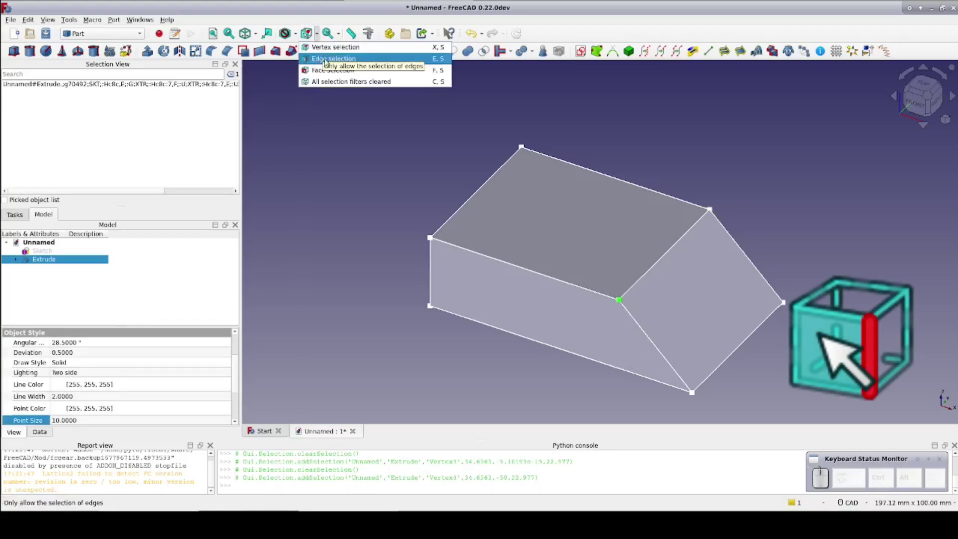
pyautogui.click(329, 63)
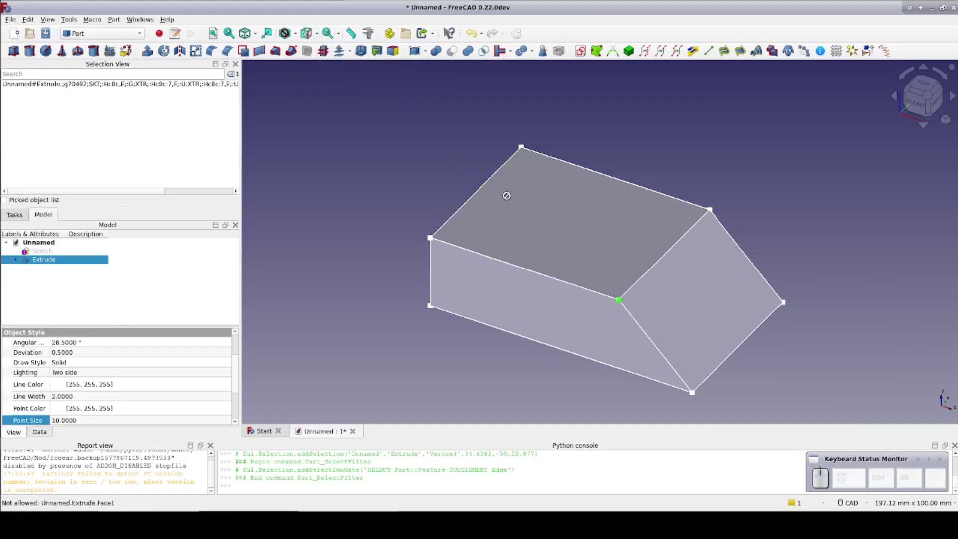
pyautogui.click(489, 182)
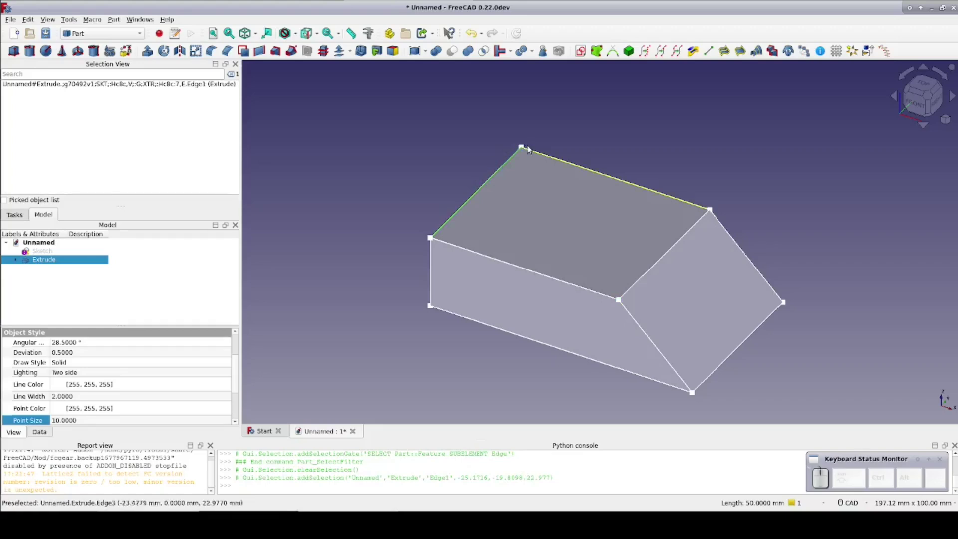
pyautogui.click(535, 150)
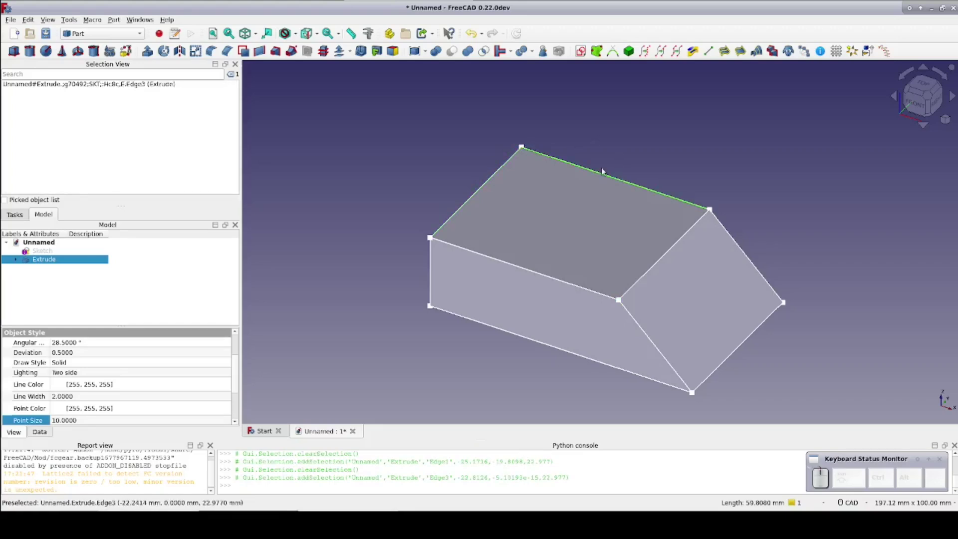
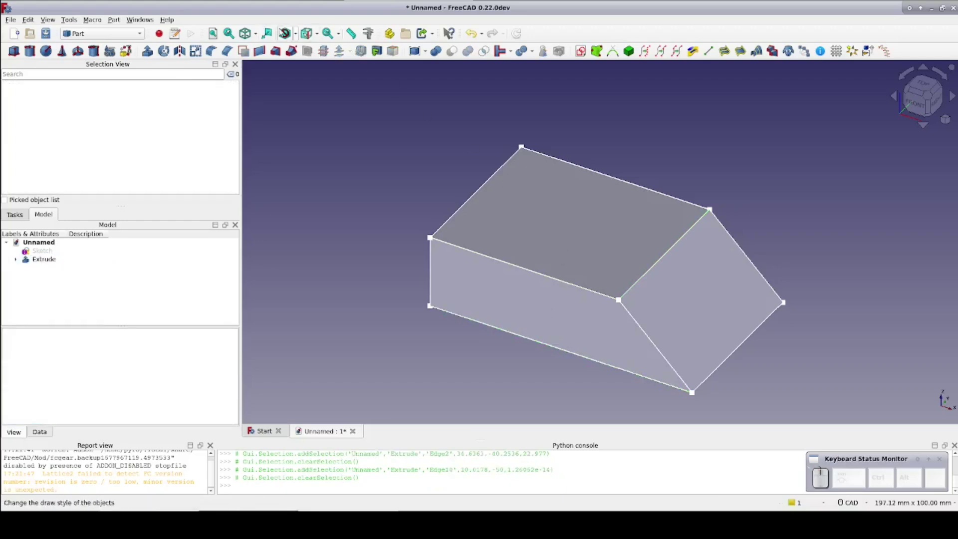
# Switch to Face selection and pick wedge faces, ending on the sloped end face.
pyautogui.click(318, 38)
pyautogui.click(331, 73)
pyautogui.click(534, 212)
pyautogui.click(433, 310)
pyautogui.click(462, 293)
pyautogui.click(672, 307)
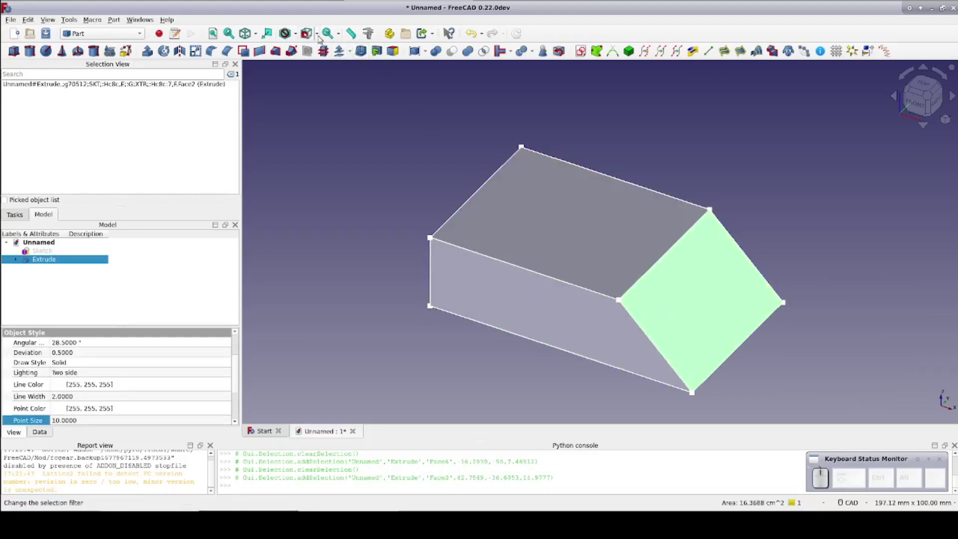
# Clear all selection filters.
pyautogui.click(323, 36)
pyautogui.click(334, 86)
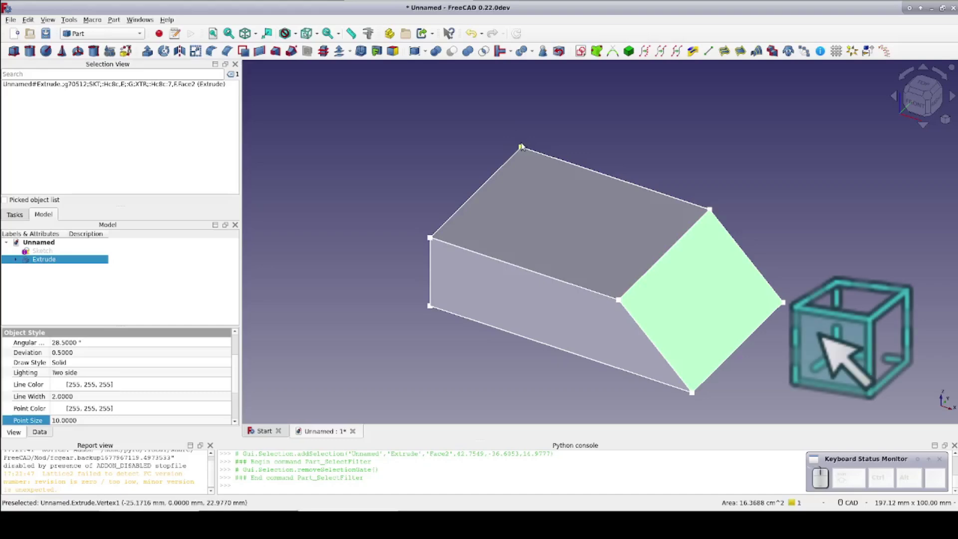
# Select the sloped end face, align the view square to it, then centre and tilt slightly.
pyautogui.click(525, 145)
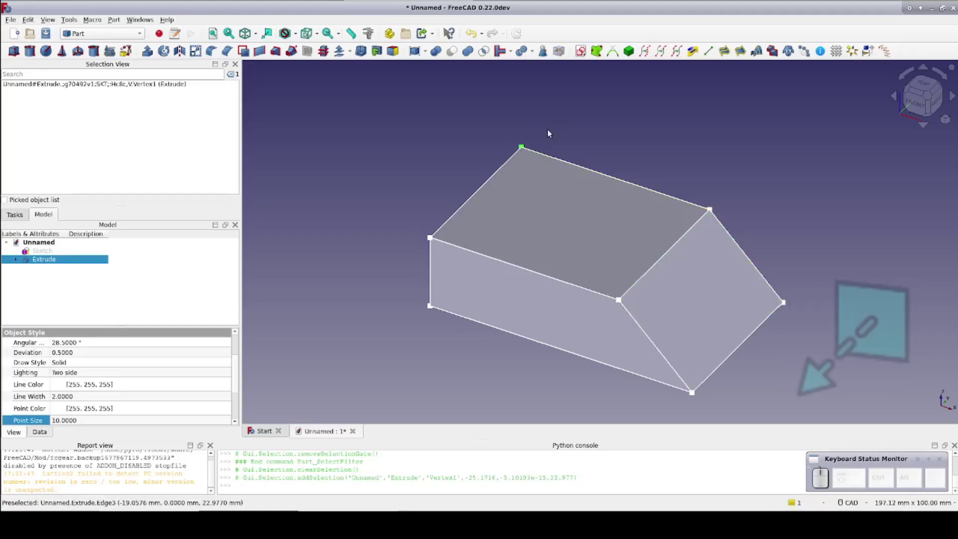
pyautogui.click(447, 133)
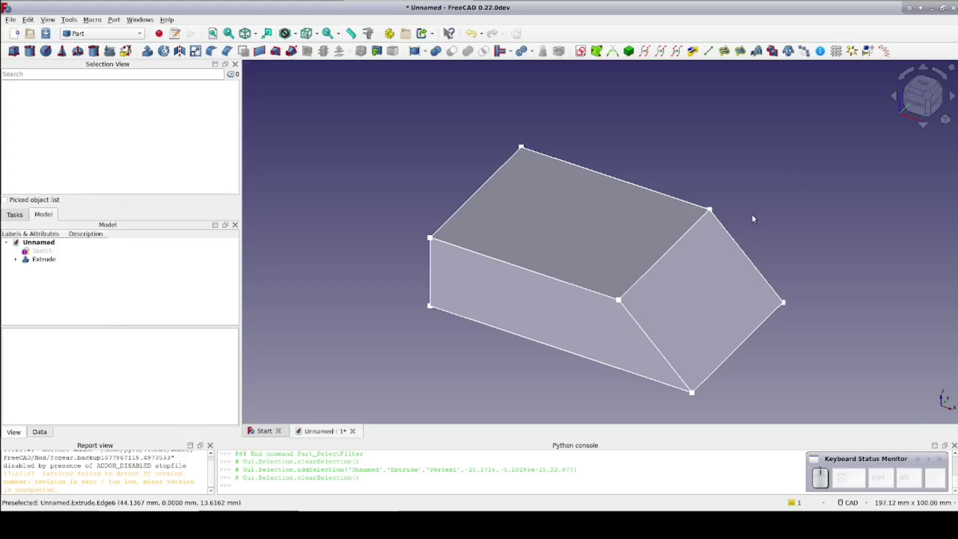
pyautogui.click(694, 288)
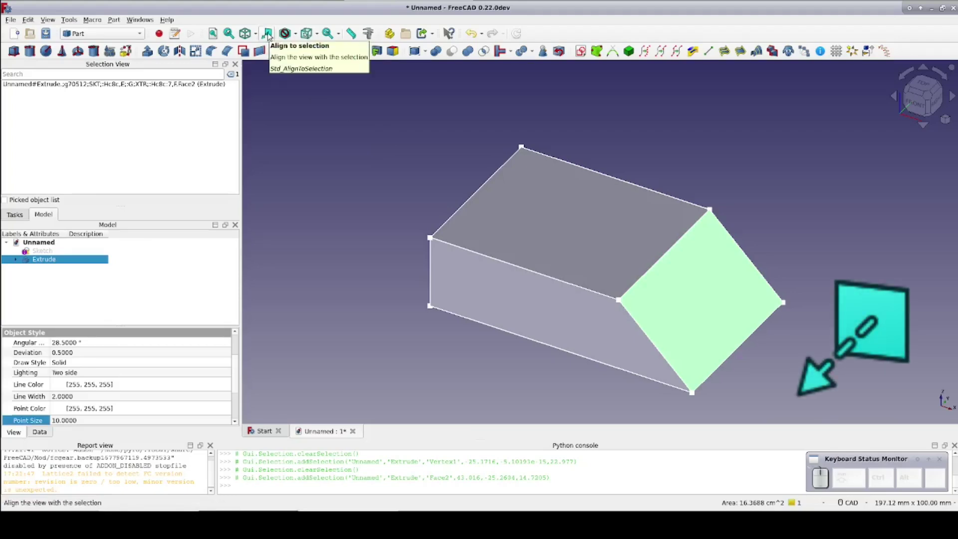
pyautogui.click(272, 34)
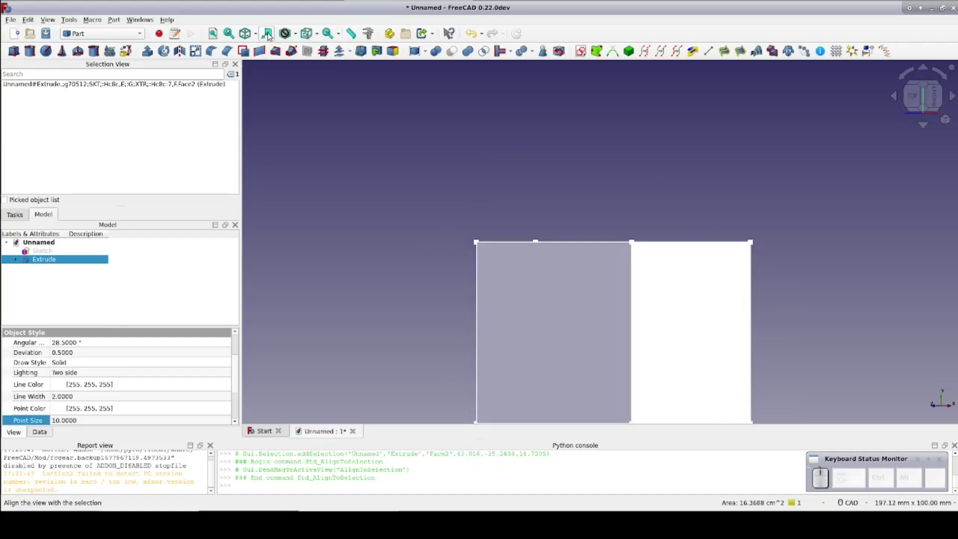
pyautogui.middleClick(627, 165)
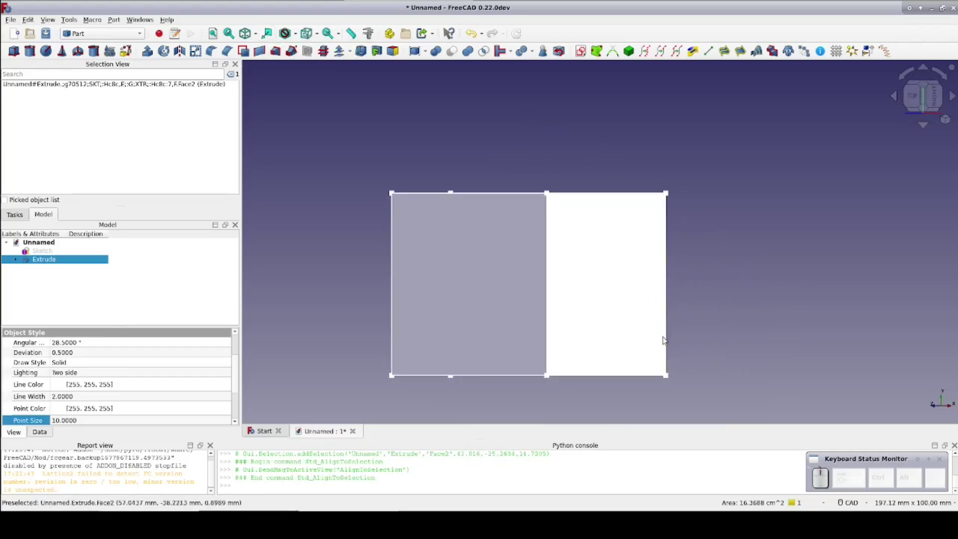
pyautogui.moveTo(606, 277); pyautogui.dragTo(610, 274)
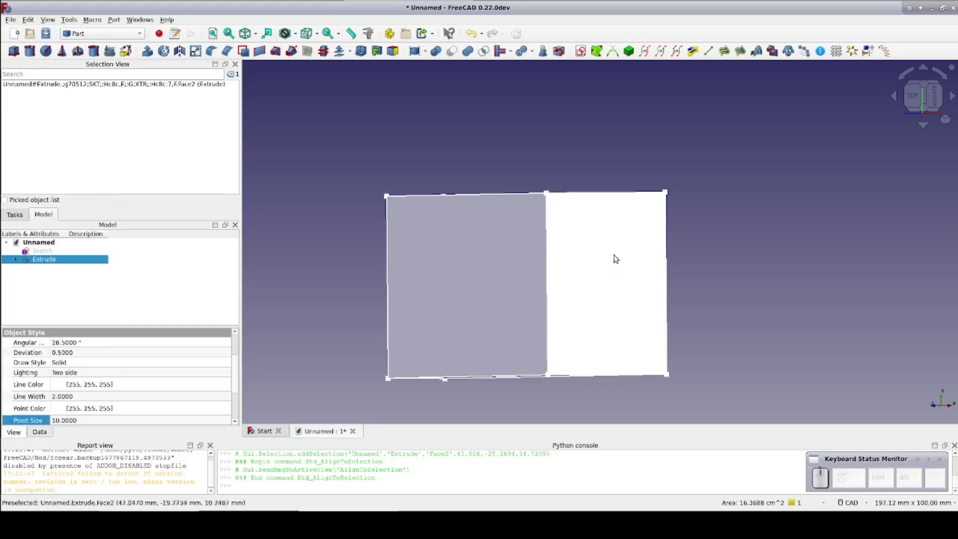